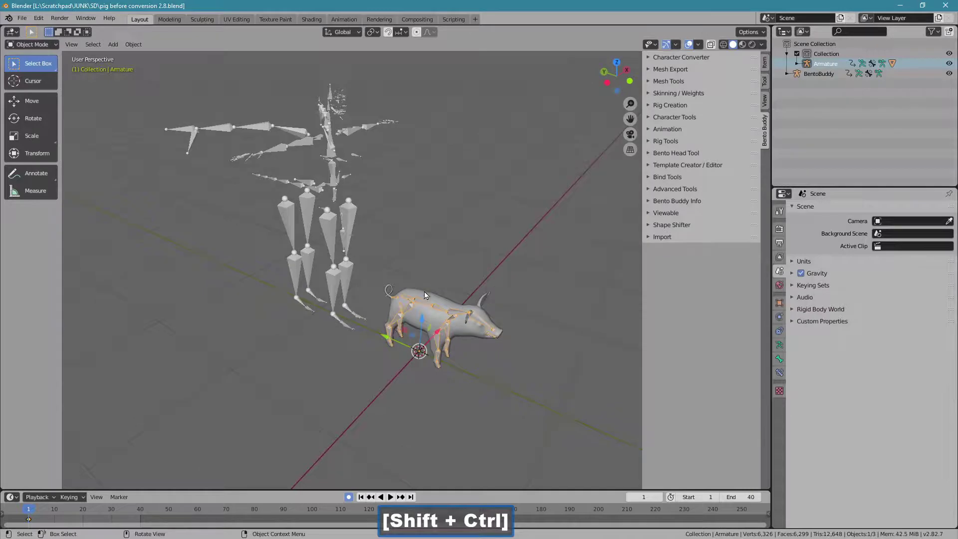
# Expand the Character Converter section to reach its conversion and export tools.
pyautogui.click(679, 61)
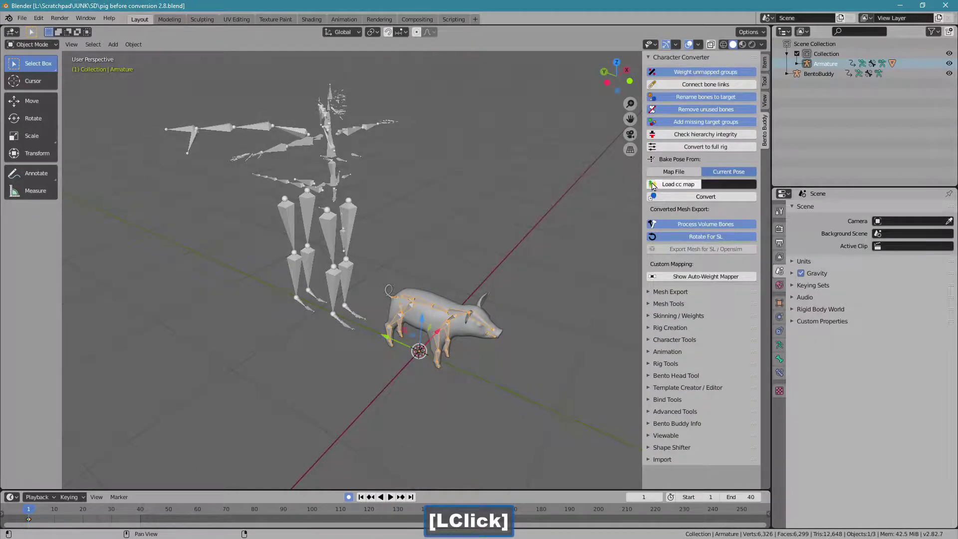
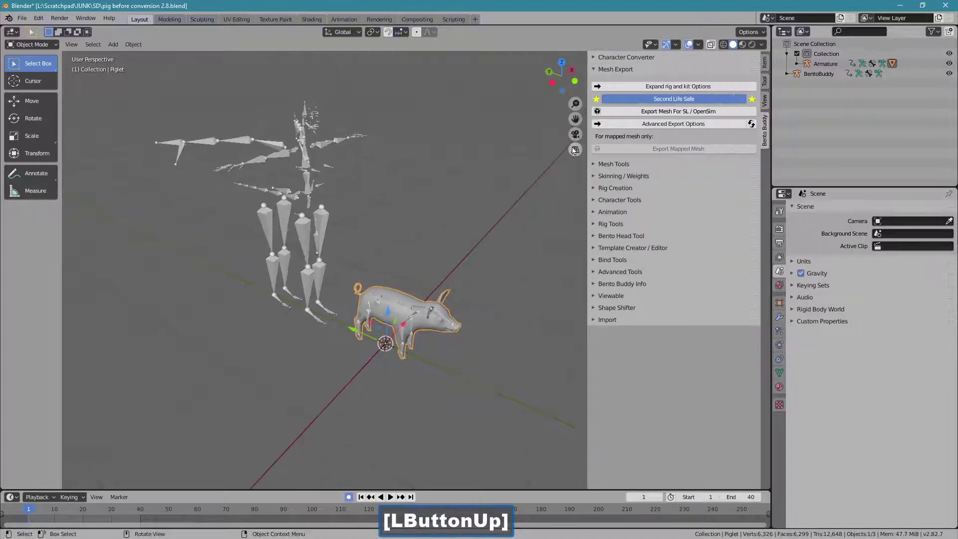
# Expand the rig and kit export options with Second Life Safe on, then reach the File menu.
pyautogui.click(608, 89)
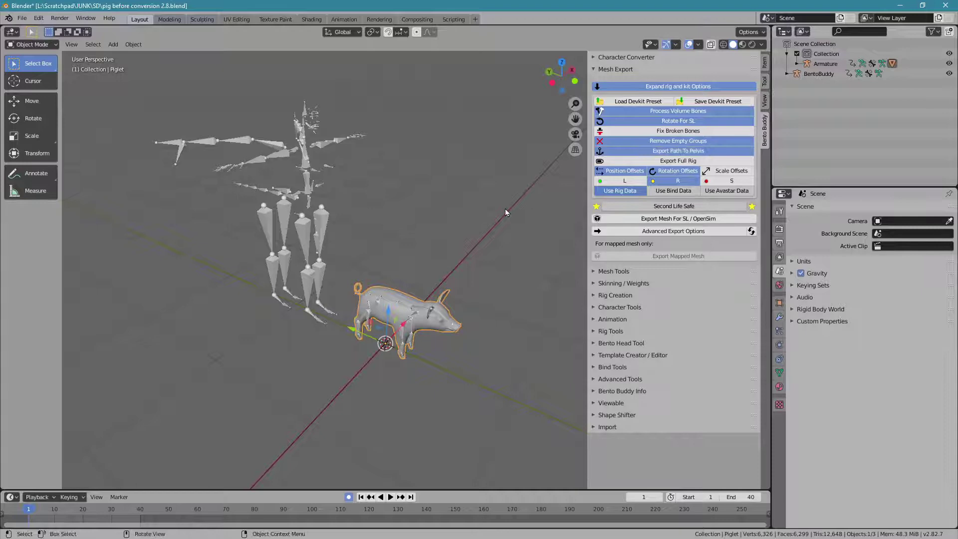
pyautogui.click(620, 221)
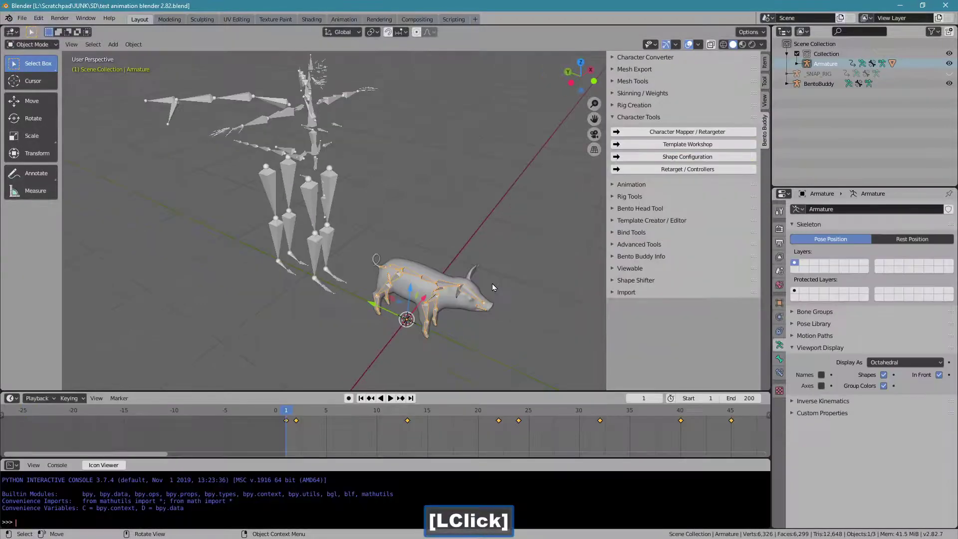
# Play the pig's keyframed animation and stop it back at frame 1.
pyautogui.click(324, 416)
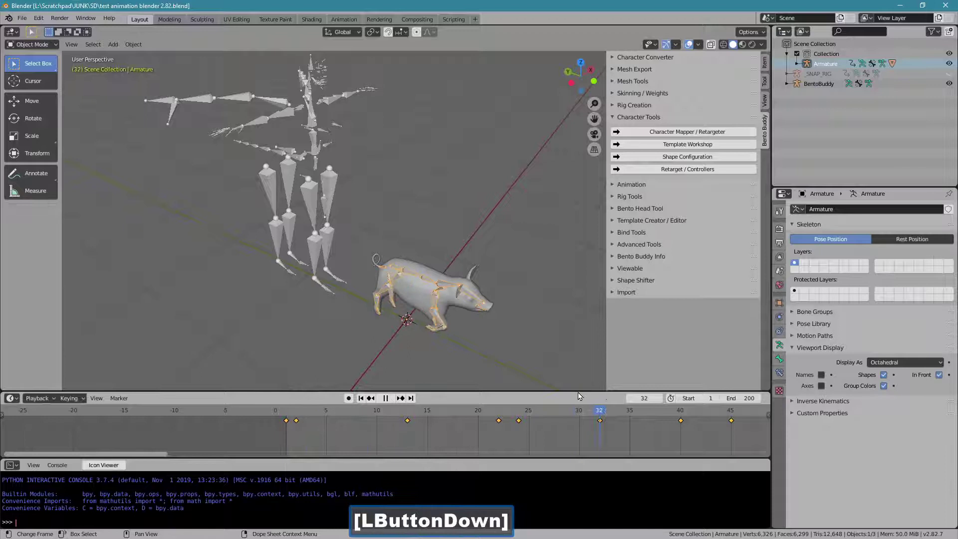
pyautogui.click(366, 400)
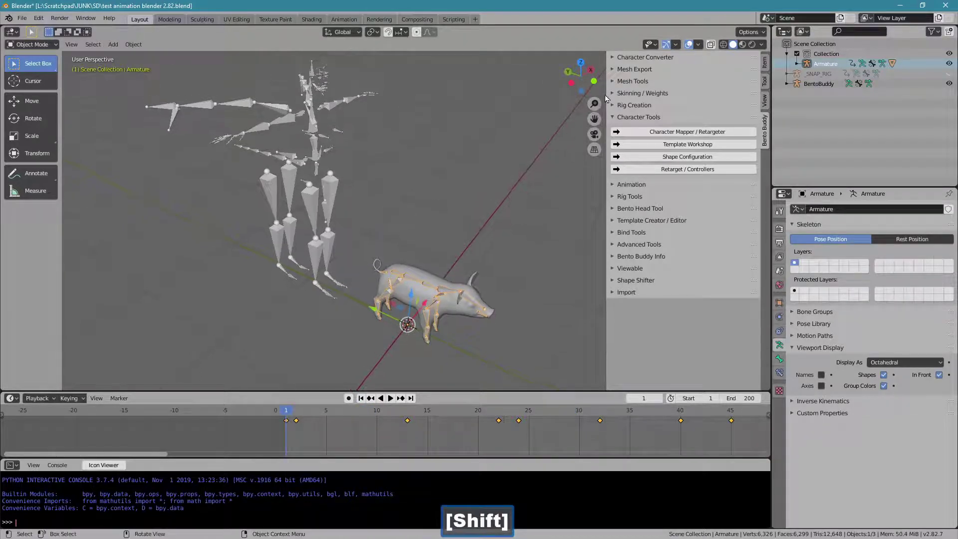
# Lock the pig armature as target, retarget it to the BentoBuddy rig, and acquire frames 1–69.
pyautogui.click(631, 137)
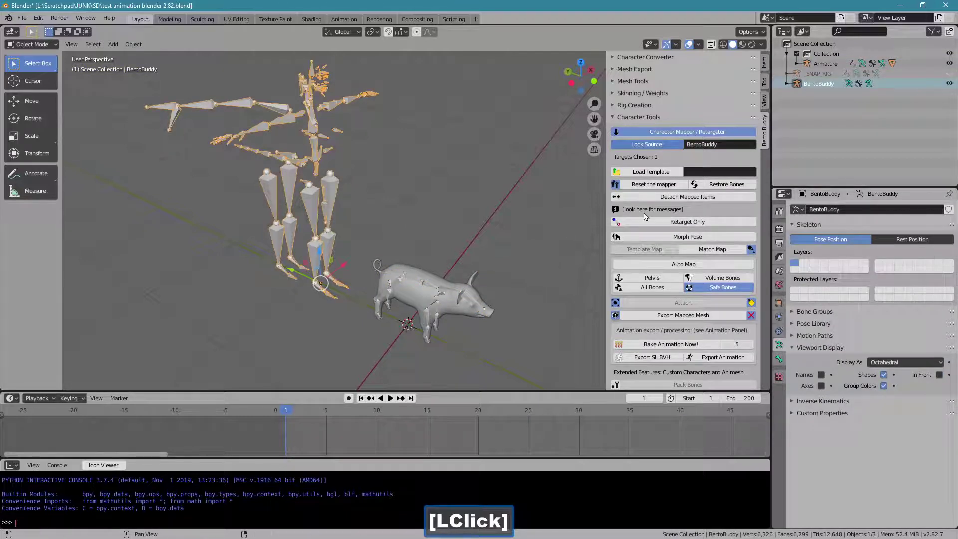
pyautogui.click(577, 237)
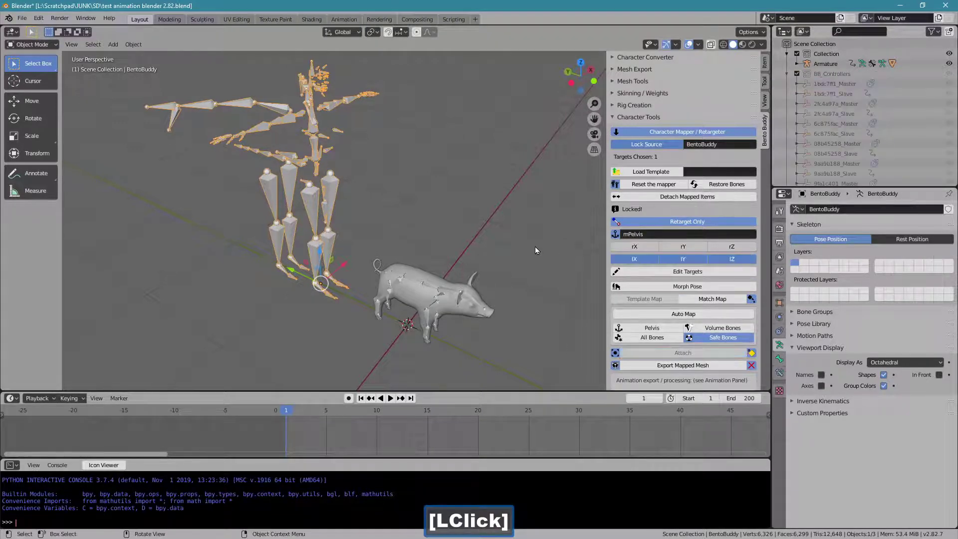
pyautogui.click(437, 294)
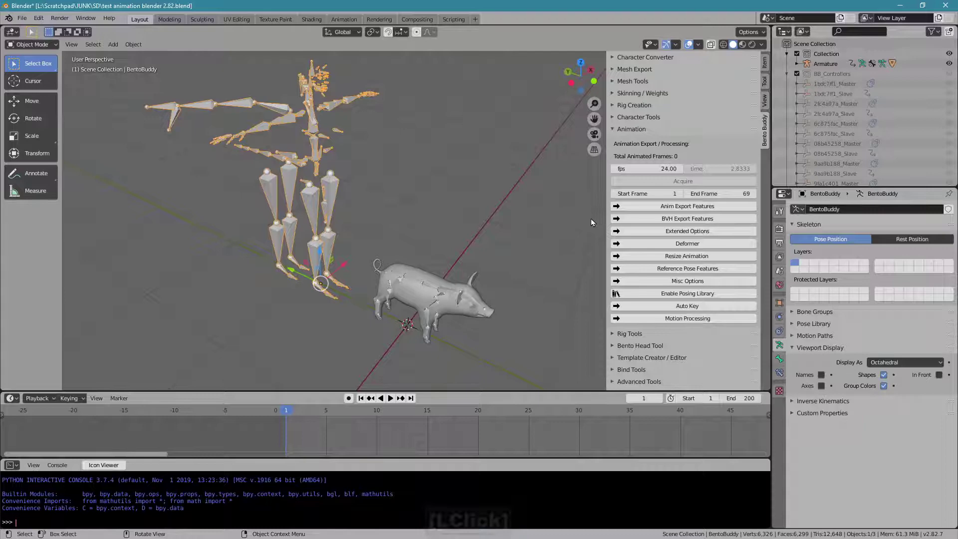
# Review the extended animation export options, including disabled location motion, then collapse them.
pyautogui.click(617, 234)
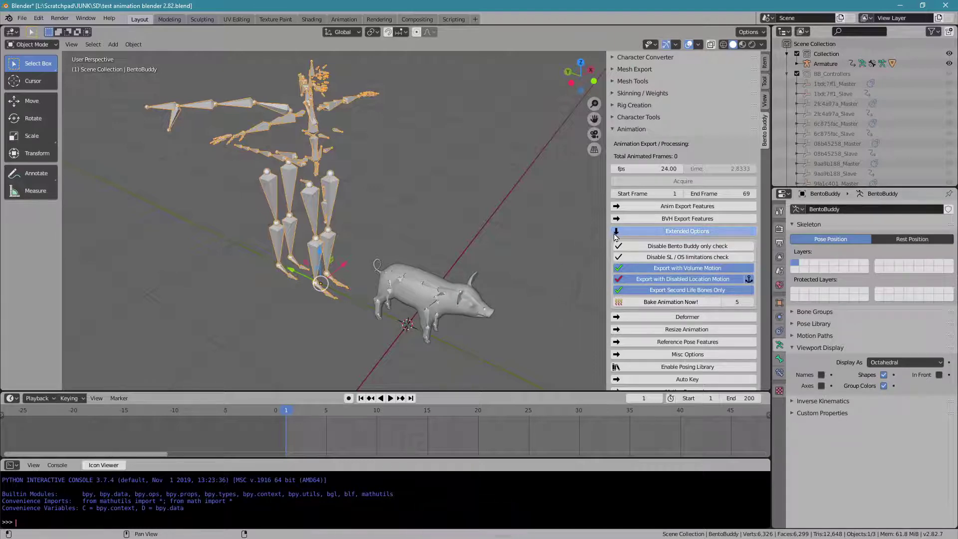
pyautogui.click(618, 237)
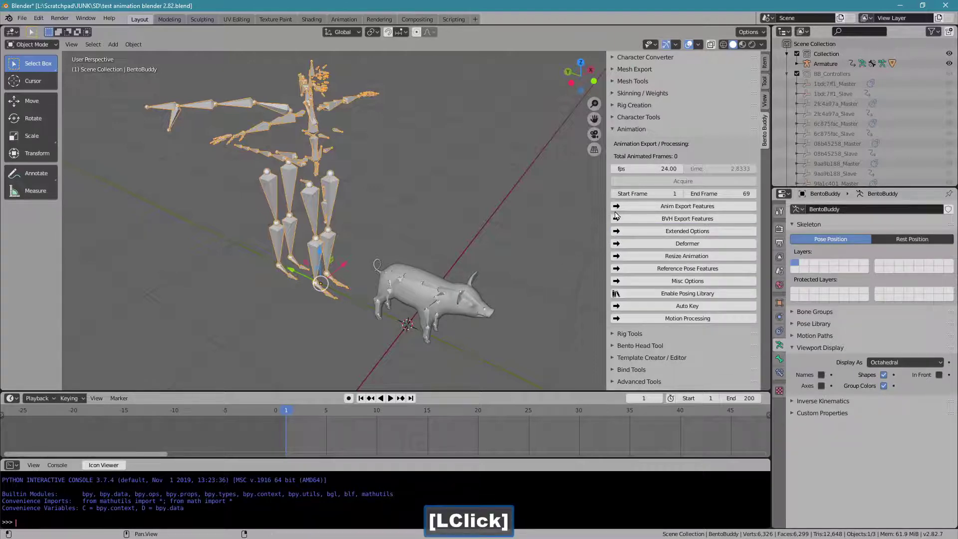
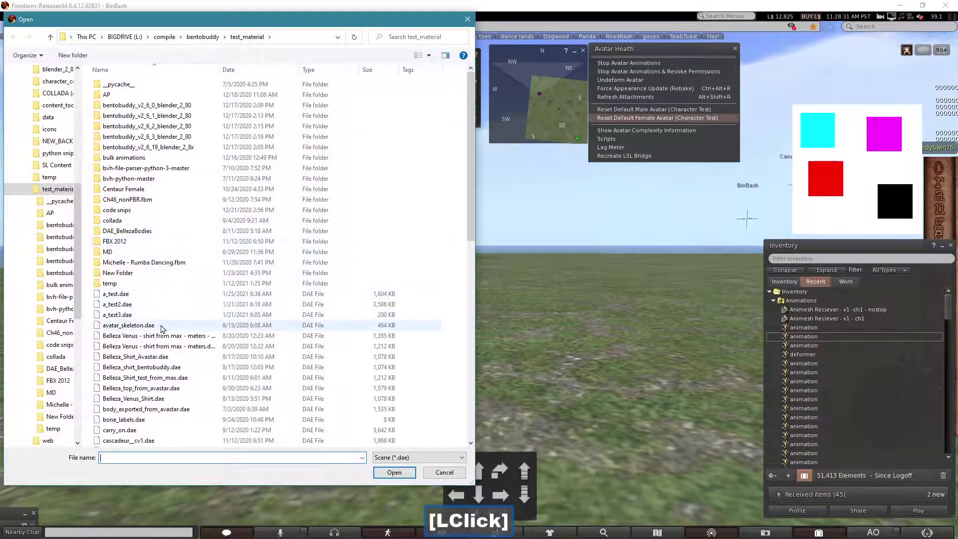
# Load a_test.dae as the Piglet model, confirm its LOD triangle limits, and reach the Physics settings.
pyautogui.click(162, 294)
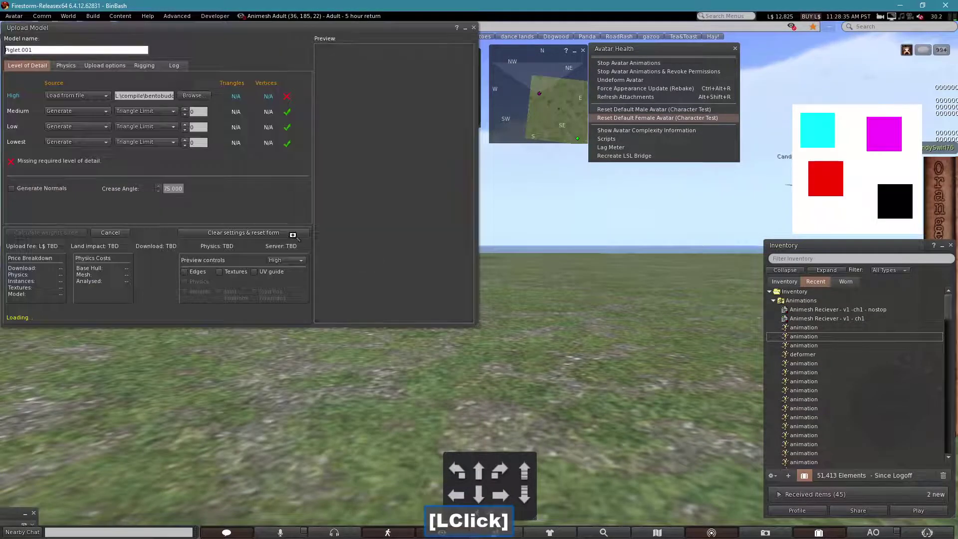
pyautogui.press('0')
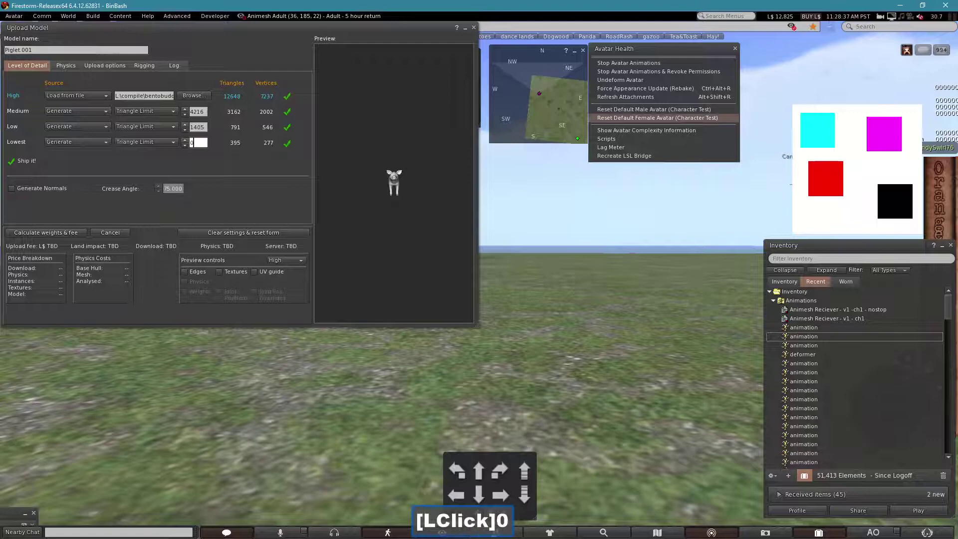
pyautogui.press('Return')
pyautogui.click(68, 70)
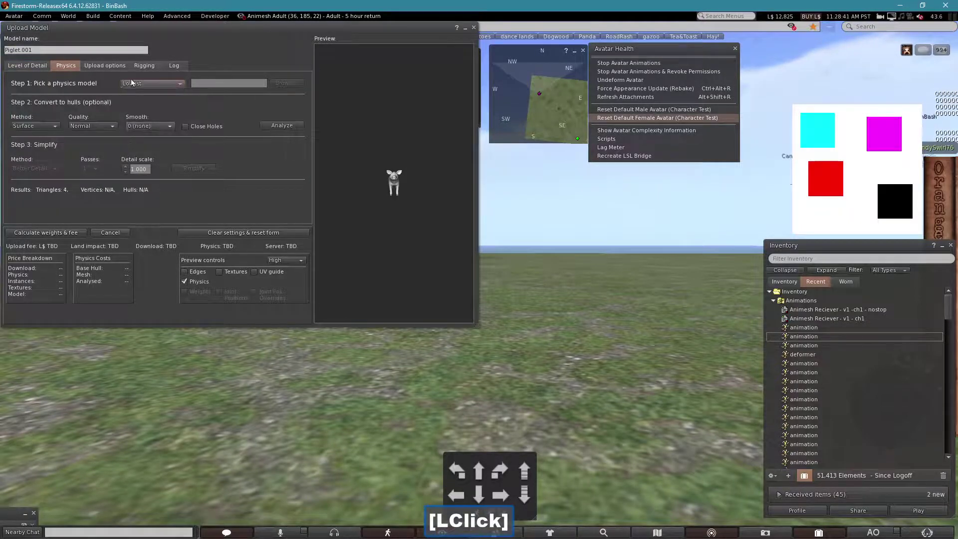
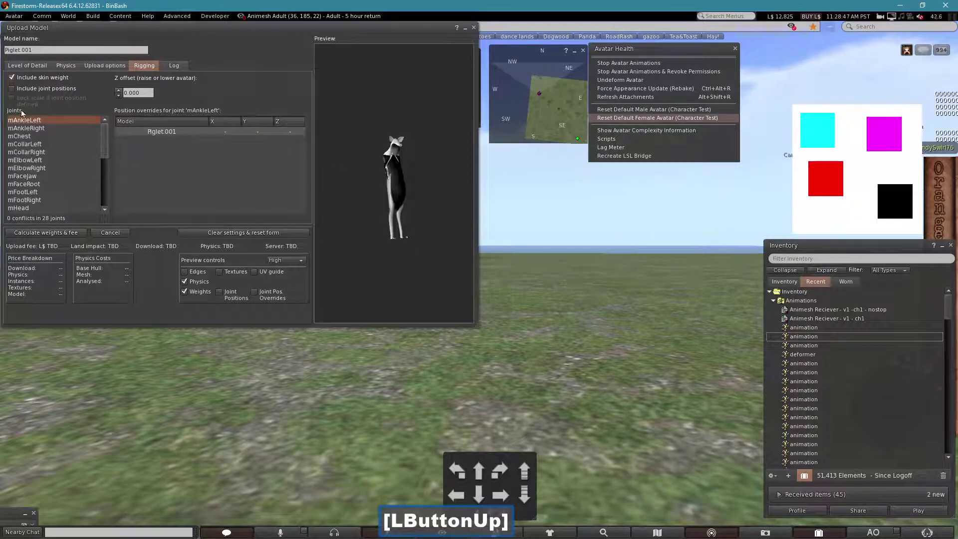
# Include joint positions, calculate weights and the L$11 fee, and upload the rigged Piglet.
pyautogui.click(15, 92)
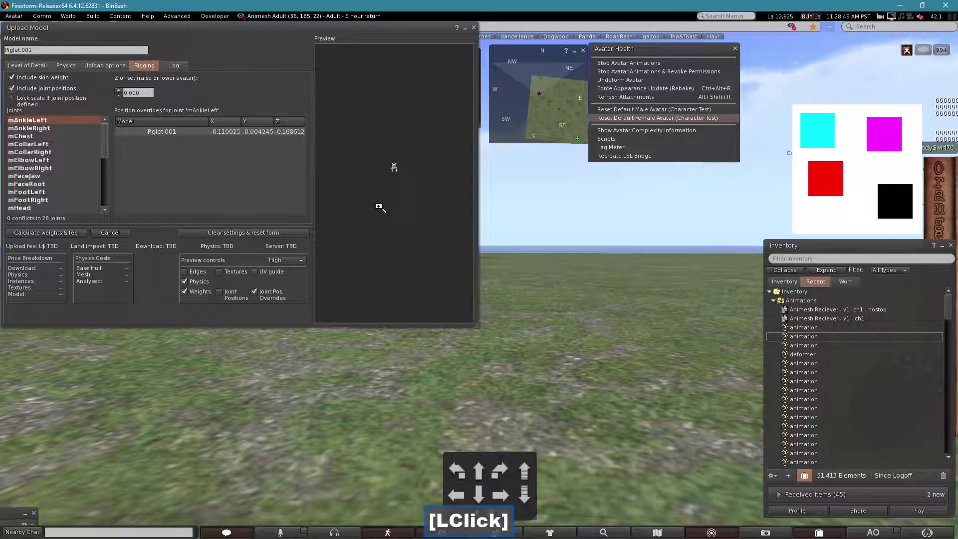
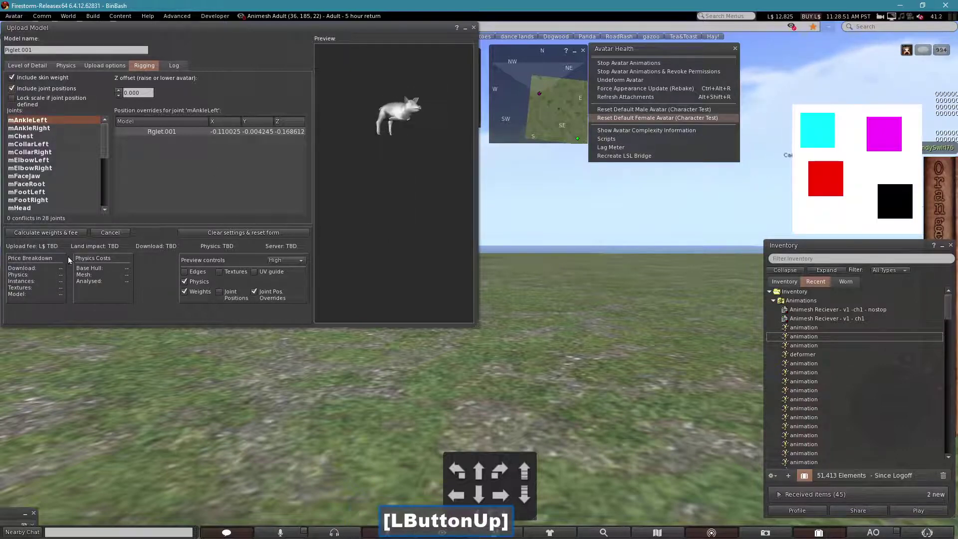
pyautogui.click(26, 238)
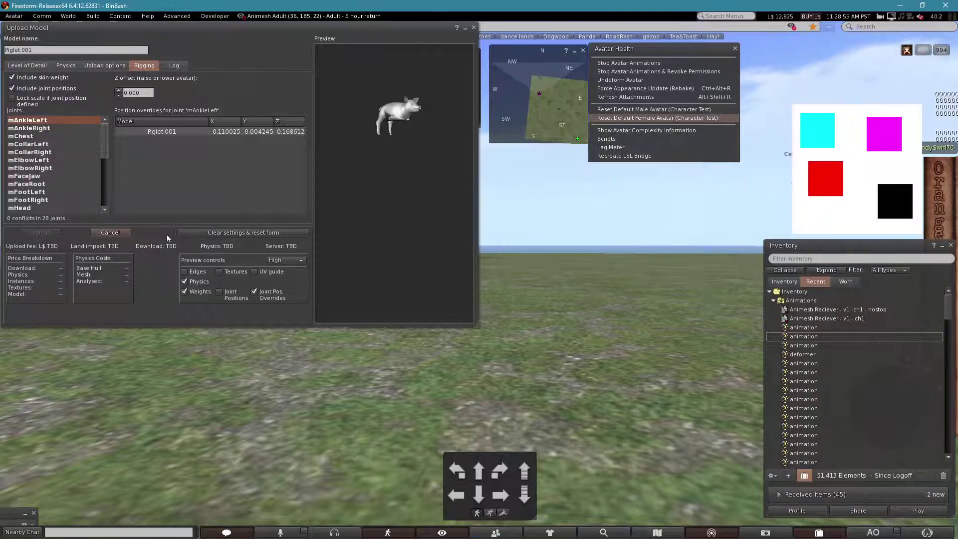
pyautogui.click(43, 237)
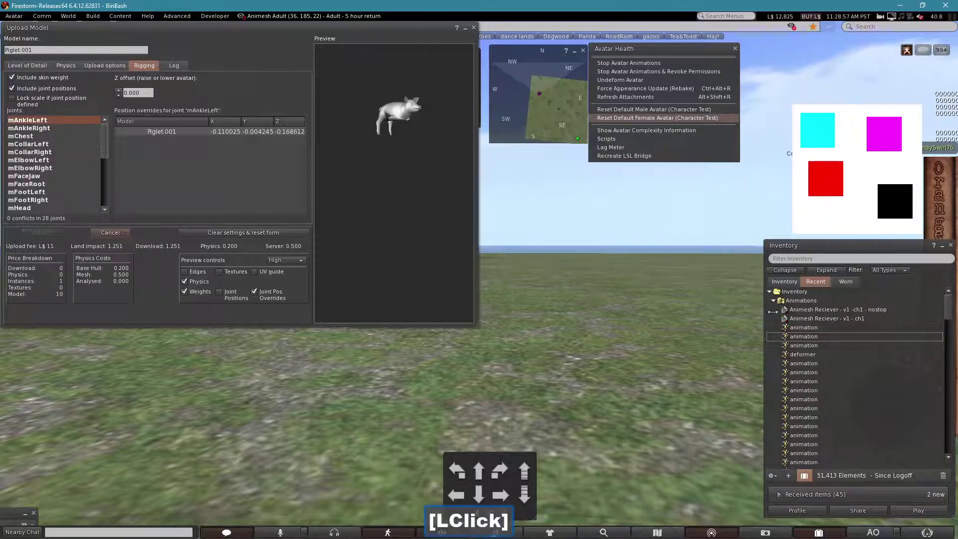
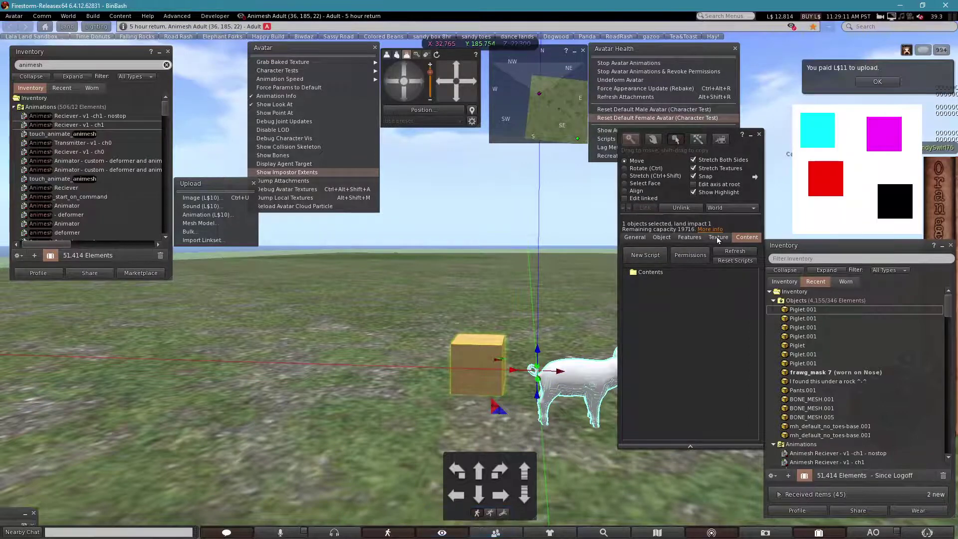
# Make the root box transparent in its Texture settings and stop editing linked parts.
pyautogui.click(719, 241)
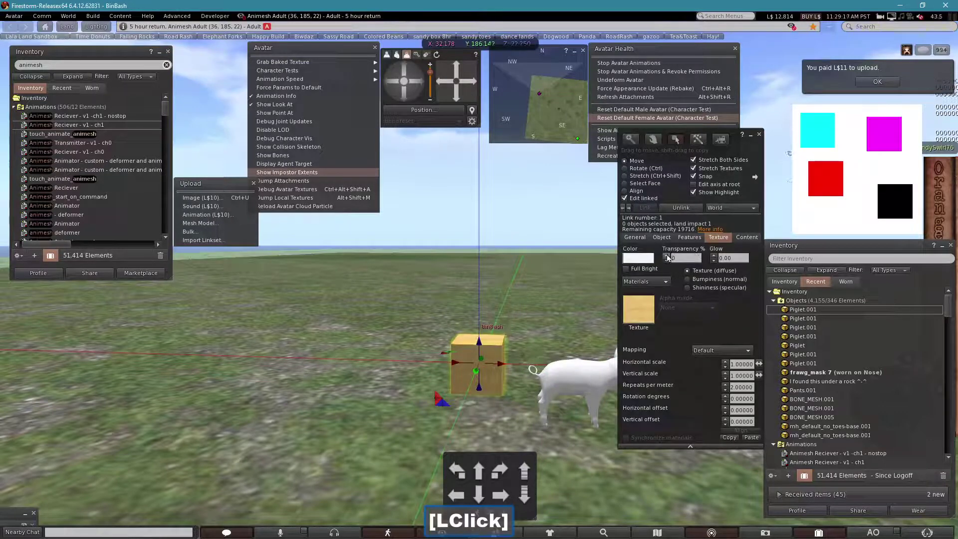
pyautogui.click(668, 259)
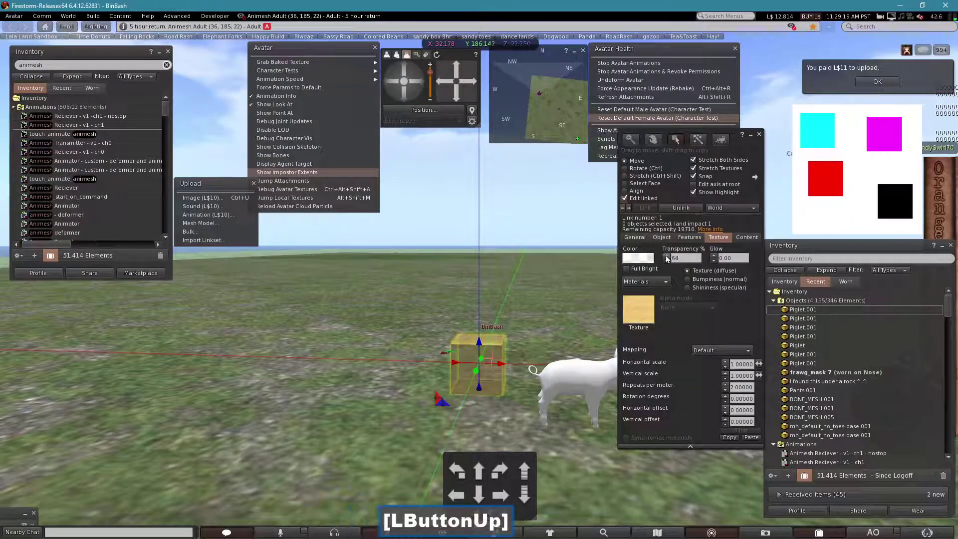
pyautogui.click(764, 137)
# Add the touch_animate_animesh script and the uploaded L$10 pig animation to the object's contents.
pyautogui.rightClick(592, 398)
pyautogui.click(606, 403)
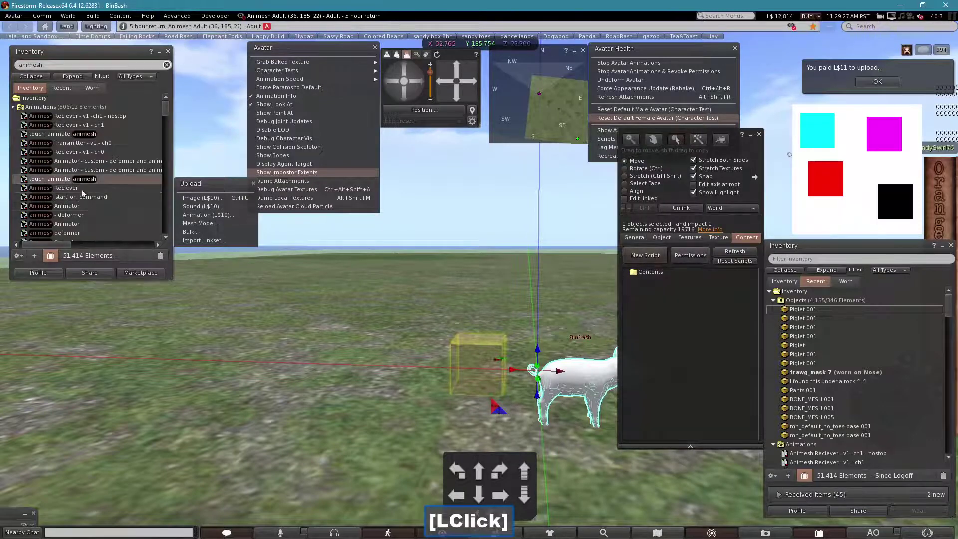
pyautogui.click(123, 183)
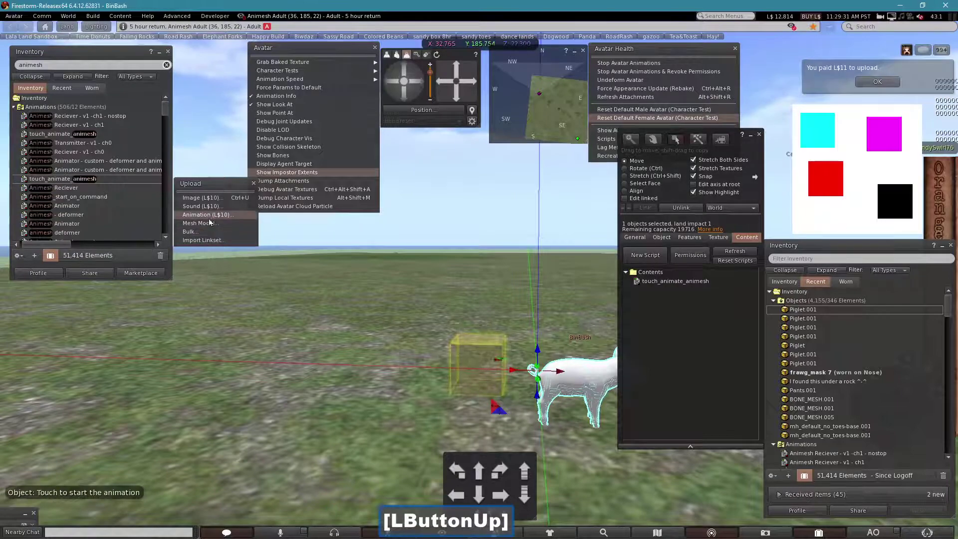
pyautogui.click(213, 219)
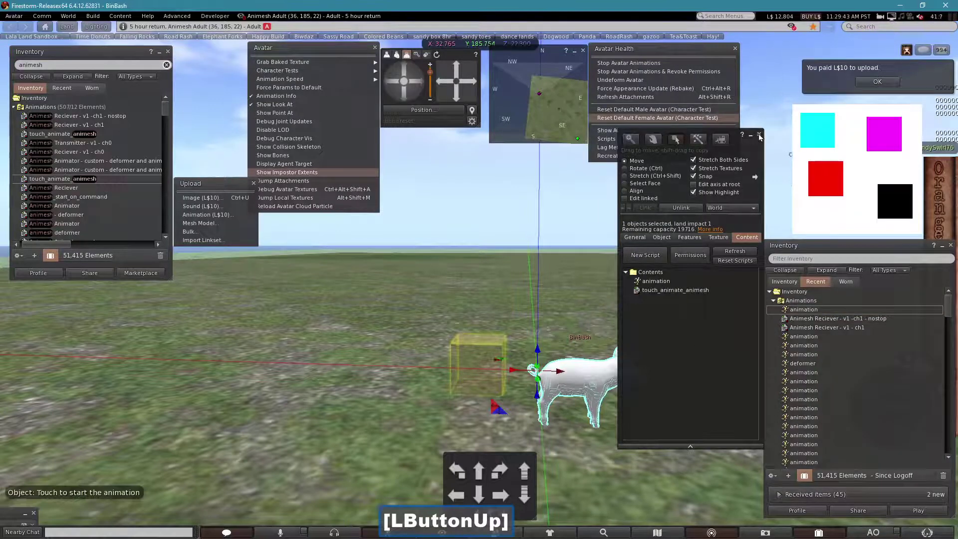
# Close the build tools, then touch the pig to stop and restart its animation in-world.
pyautogui.click(765, 137)
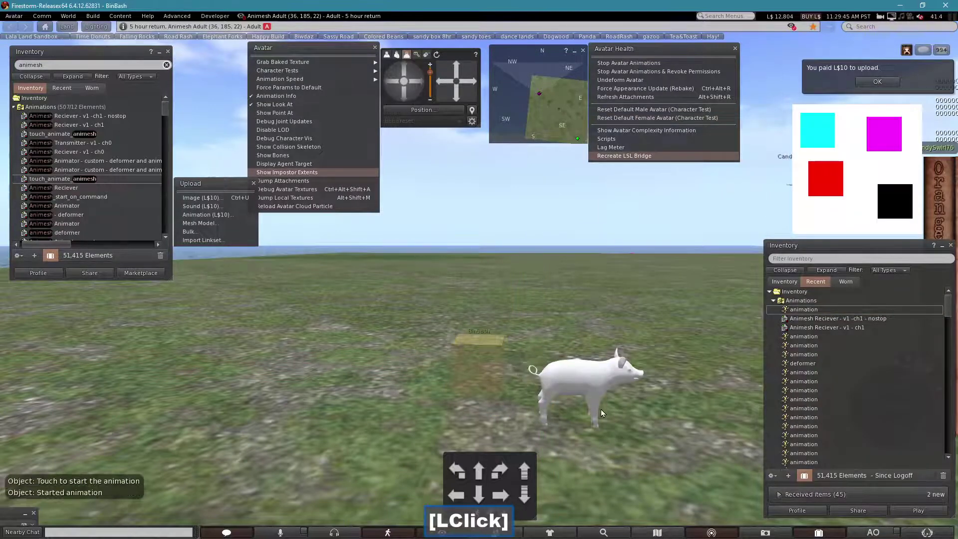
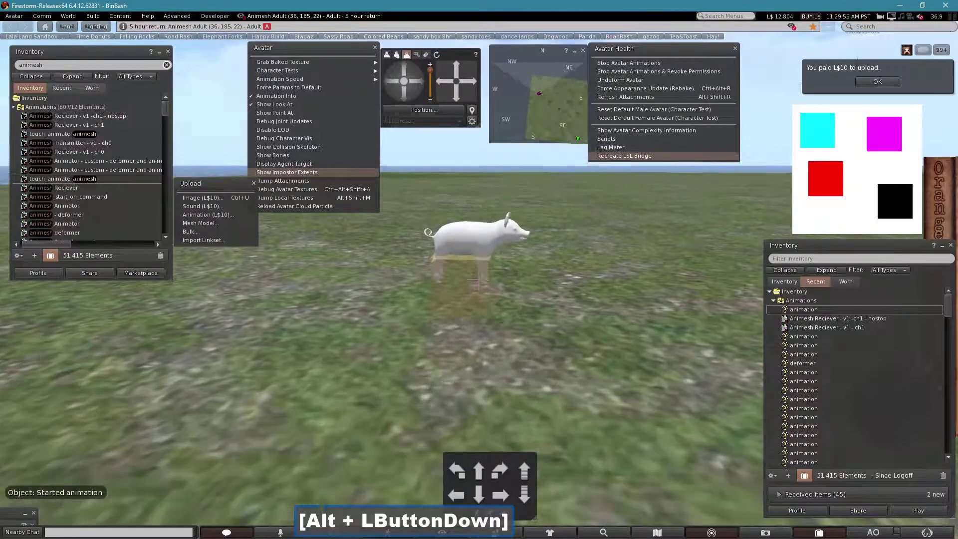
pyautogui.click(483, 285)
pyautogui.click(779, 289)
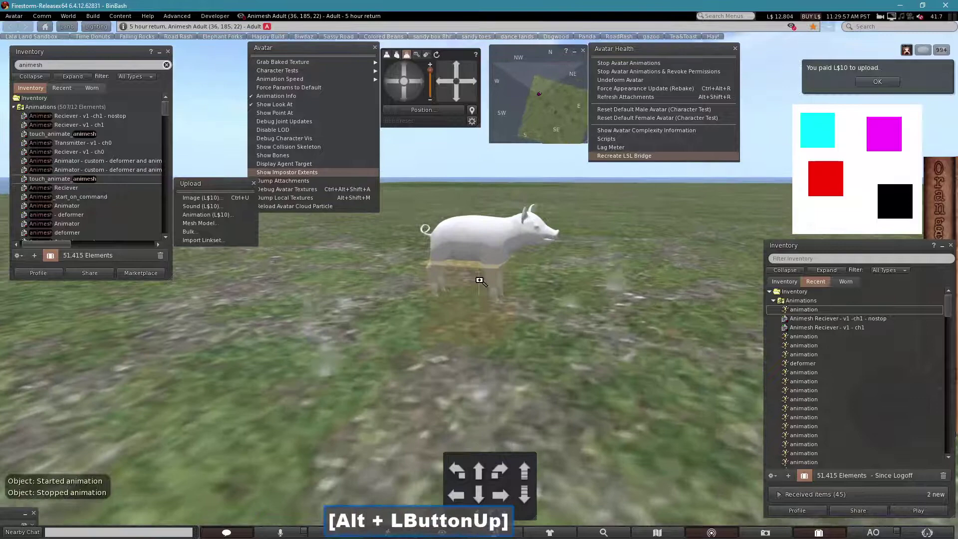